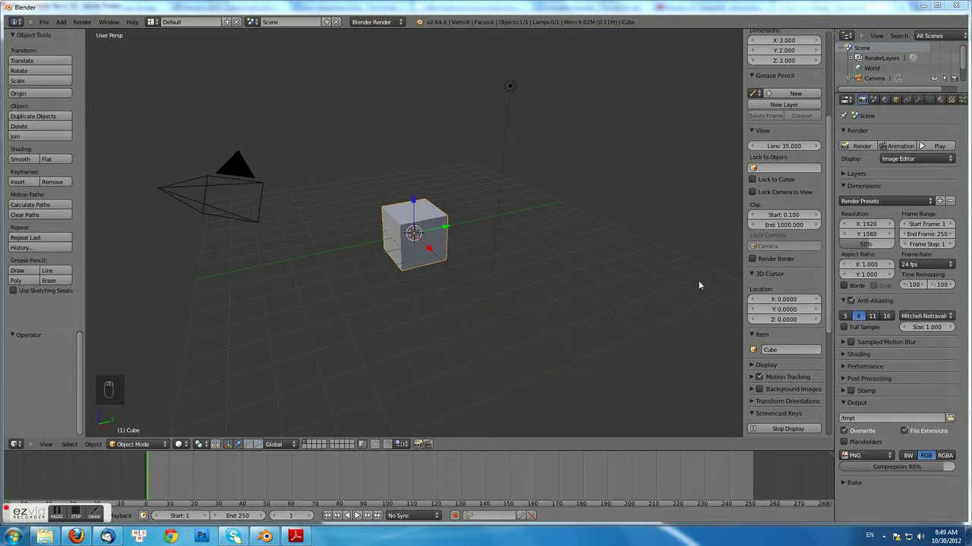
Hide the default camera, cube and lamp, leaving an empty viewport for the spring
left_click_drag(691, 210, 927, 72)
key("n")
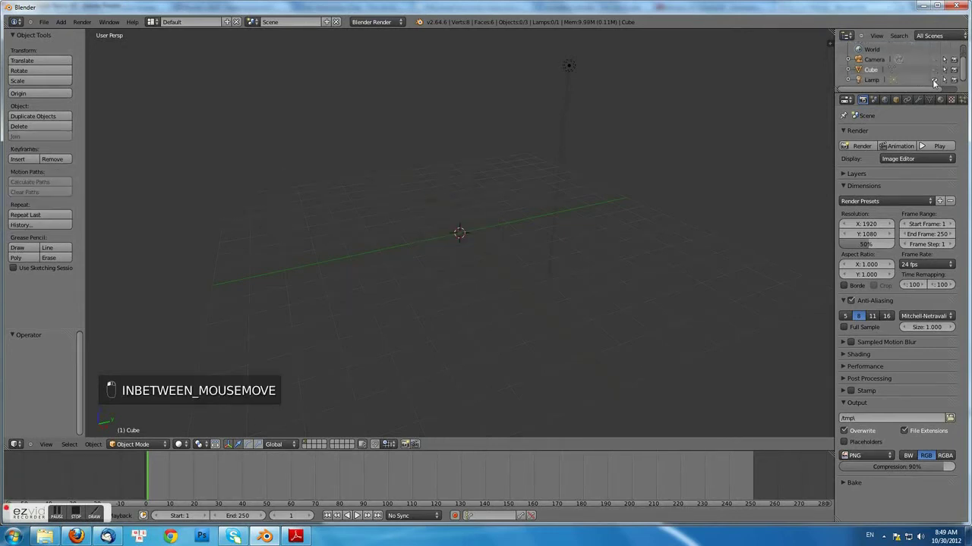
Add a 20-vertex circle at the scene centre with radius 0.200
key("shift+a")
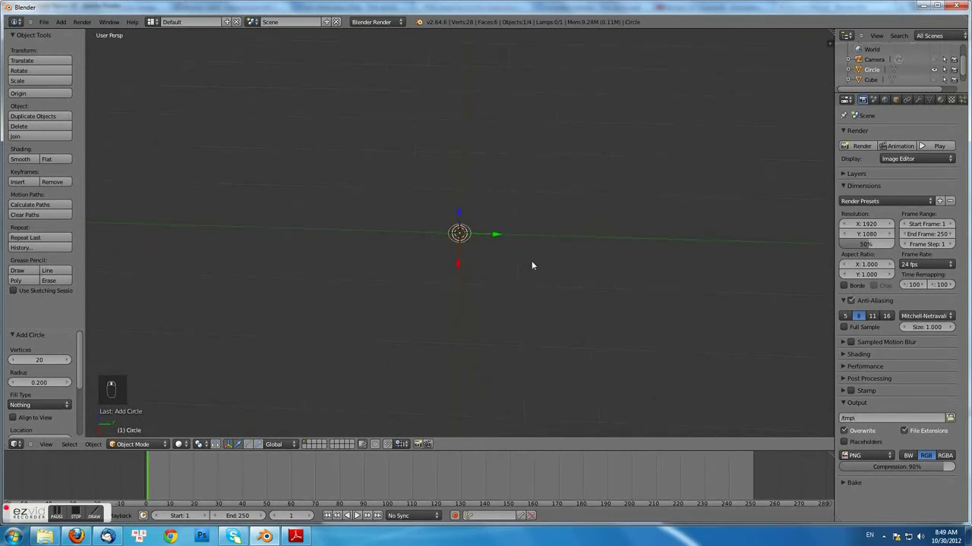
Move the circle's vertices 2 units along Y and rotate them 90 degrees about Y
key("Tab")
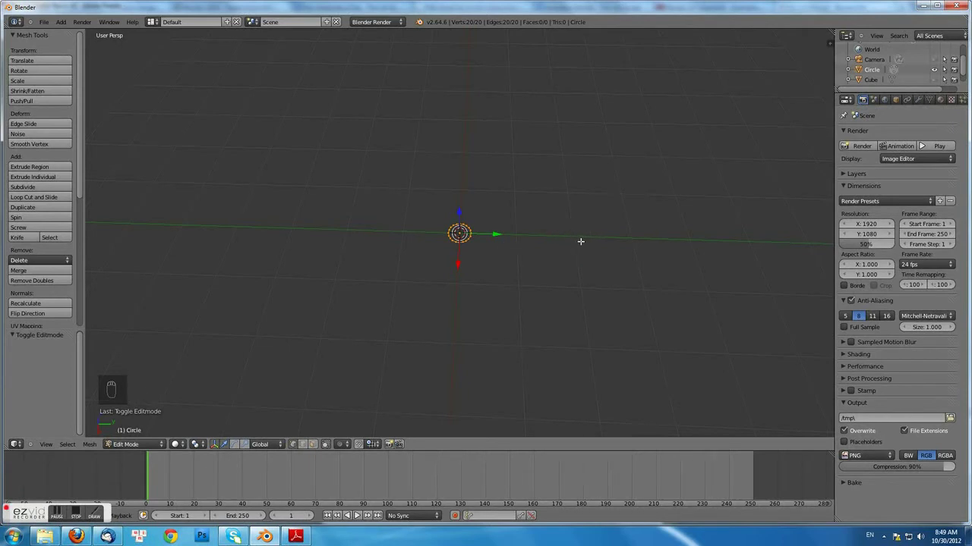
key("g")
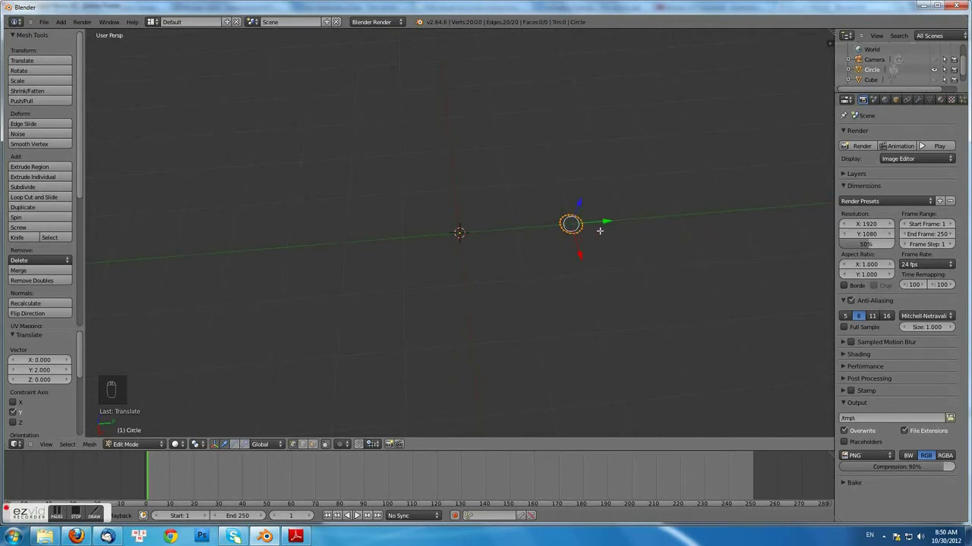
key("r")
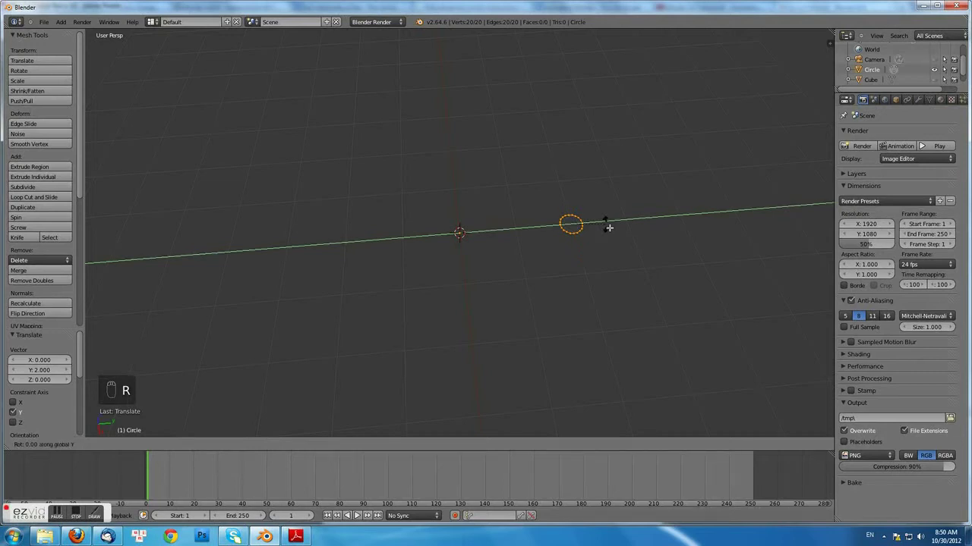
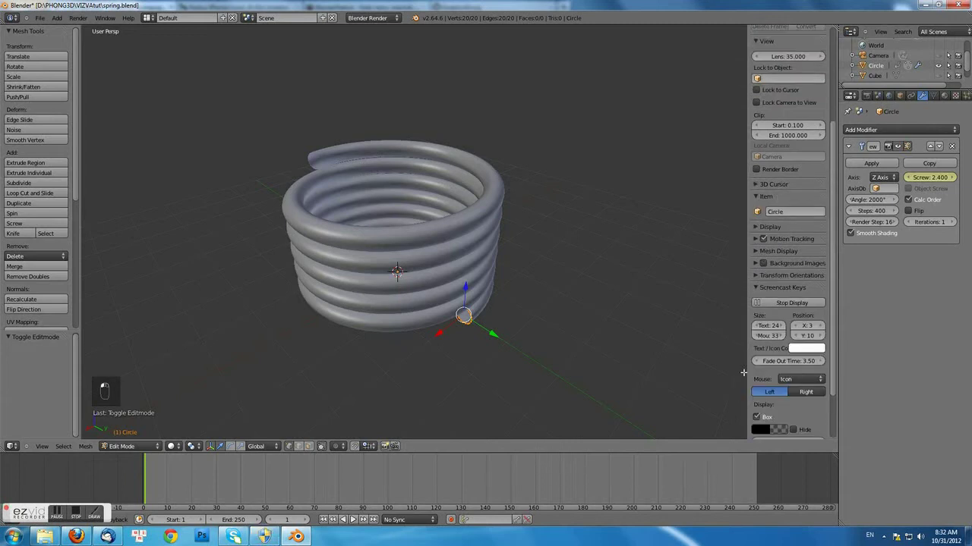
Jump the animation back to frame 1, showing the spring compressed at screw height 2.400
key("n")
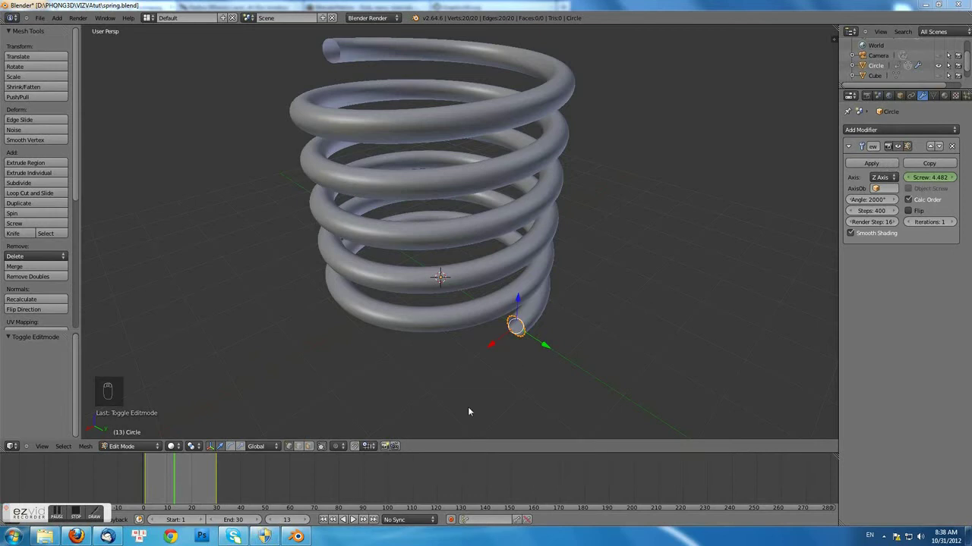
key("Up")
key("Down")
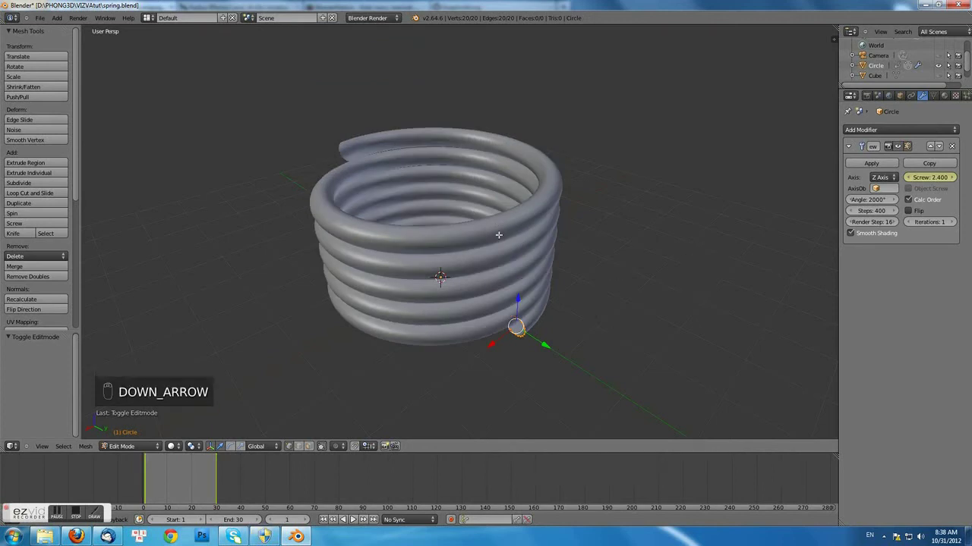
Leave edit mode and duplicate the spring as Circle.001 in the same spot
key("Tab")
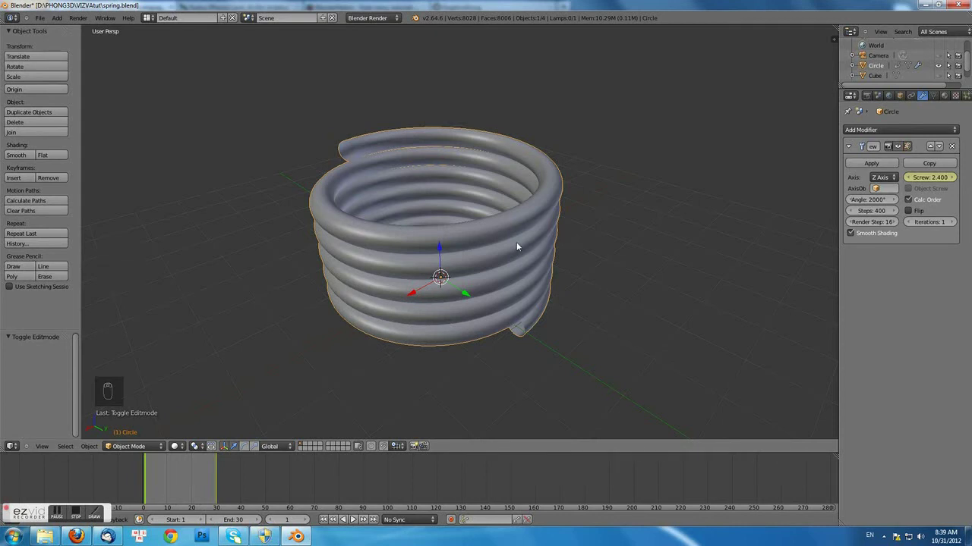
key("shift+d")
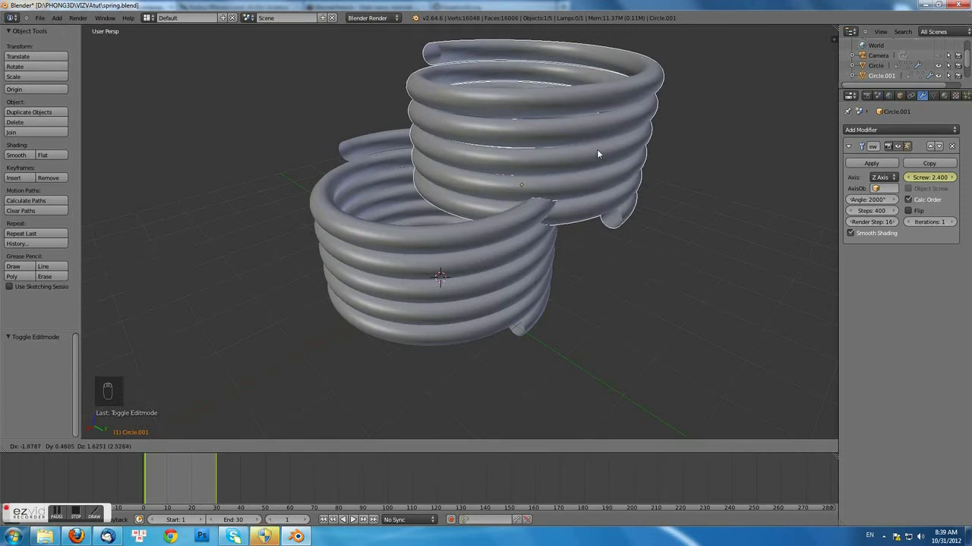
middle_click(600, 153)
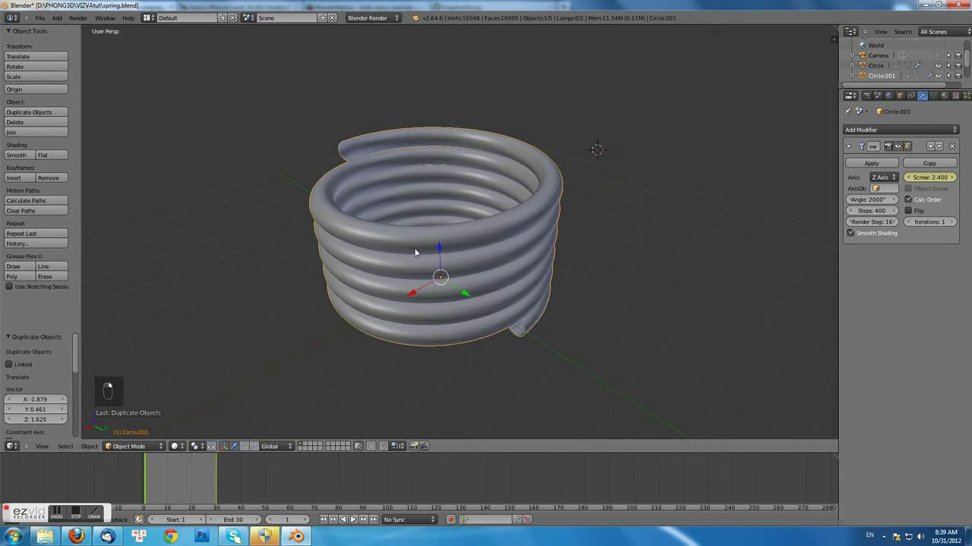
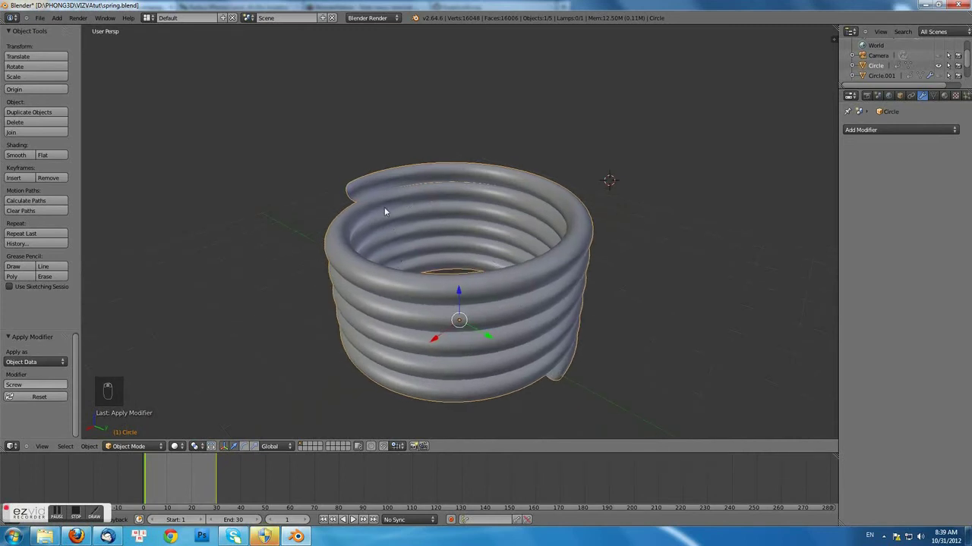
Cap the top and bottom open ends of the applied spring tube with faces
key("Tab")
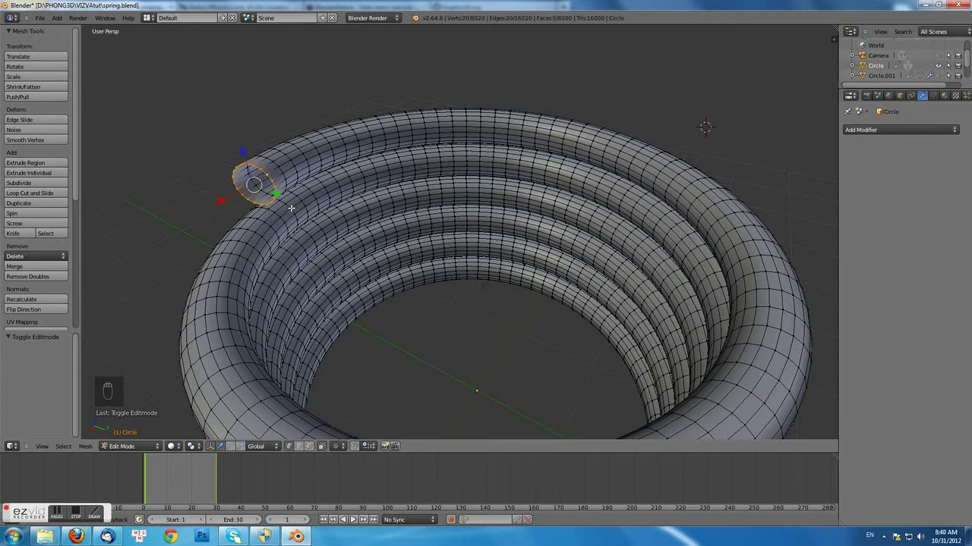
key("f")
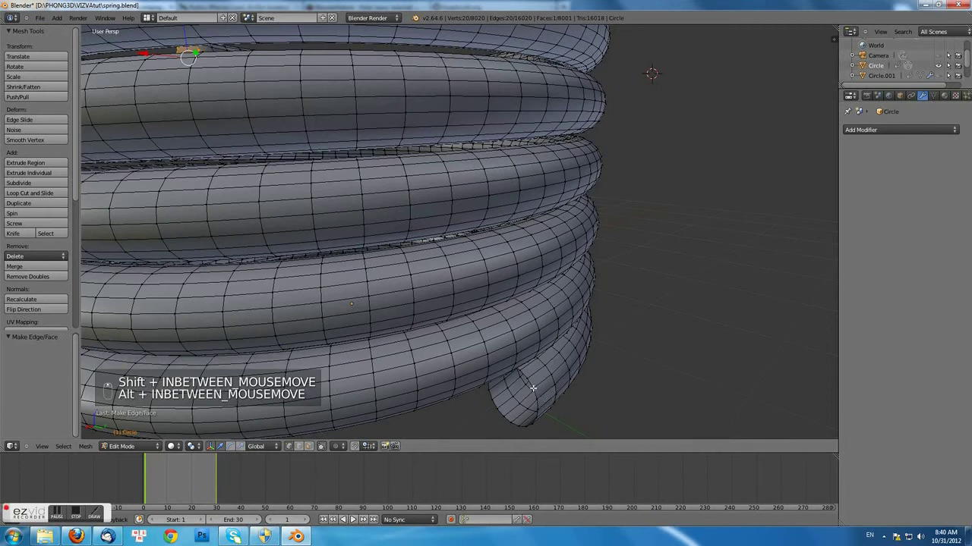
key("f")
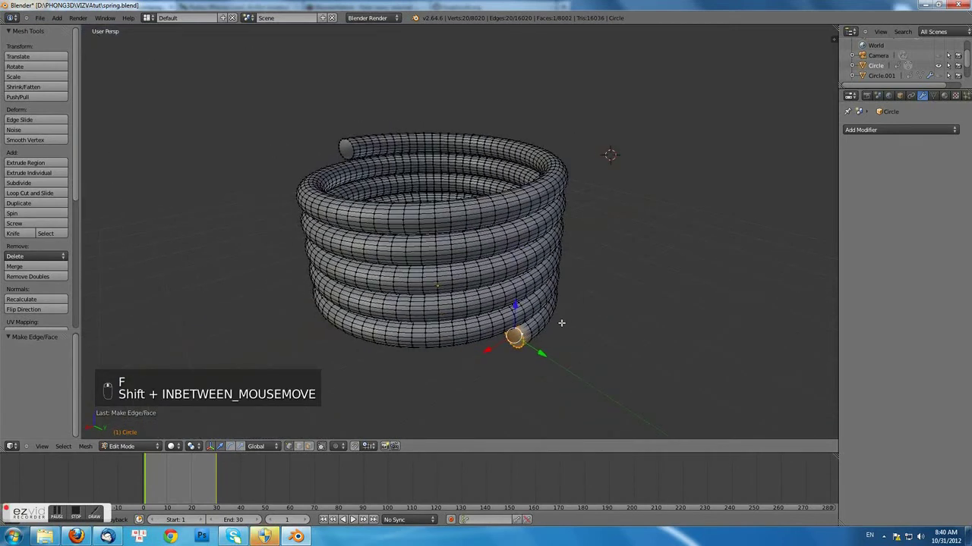
Apply the Screw modifier on Circle.001 and enter edit mode on its mesh
key("Tab")
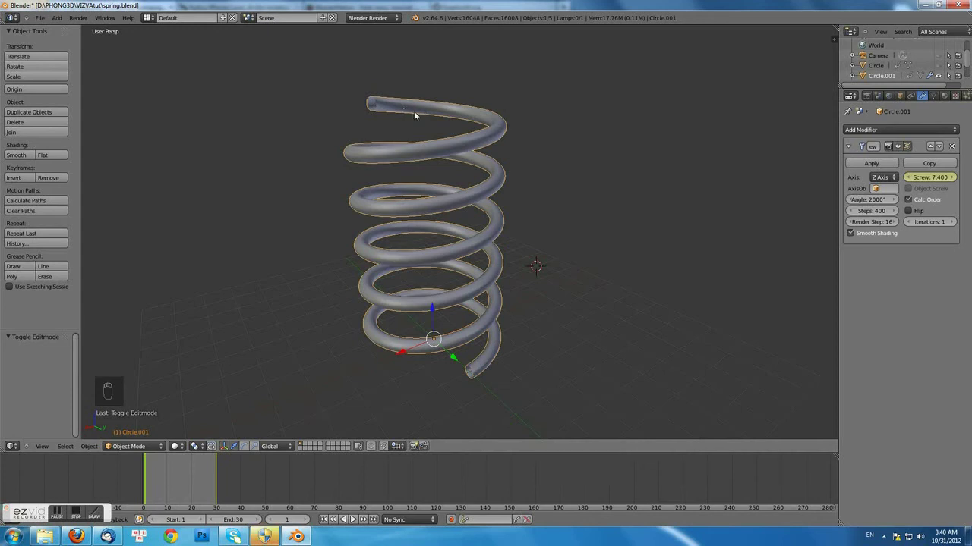
key("Tab")
key("Tab")
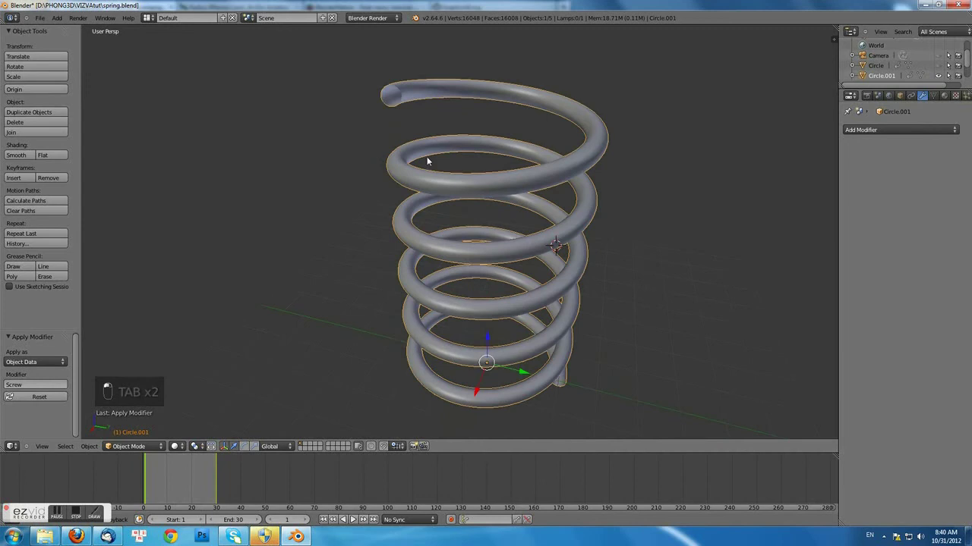
key("Tab")
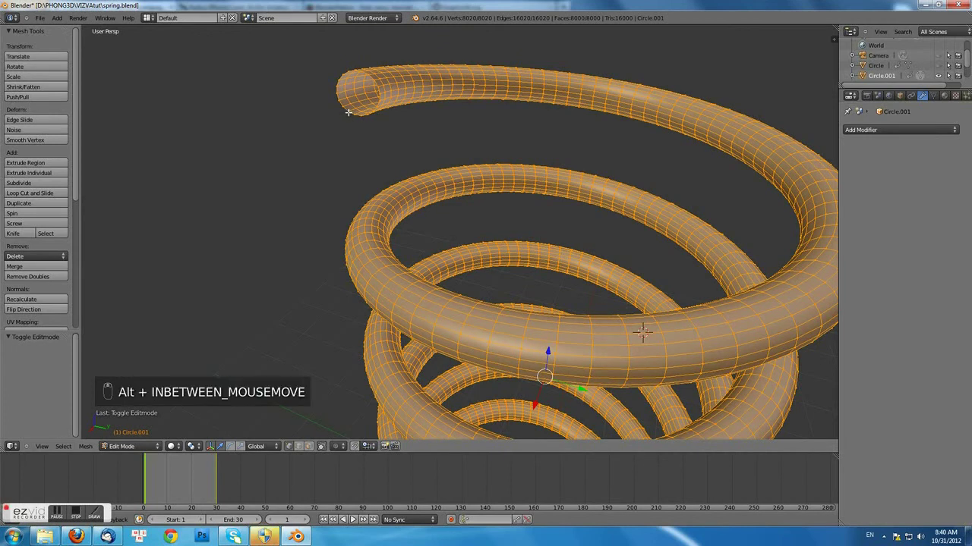
Fill the stretched spring's end rings with faces and return to object mode
key("f")
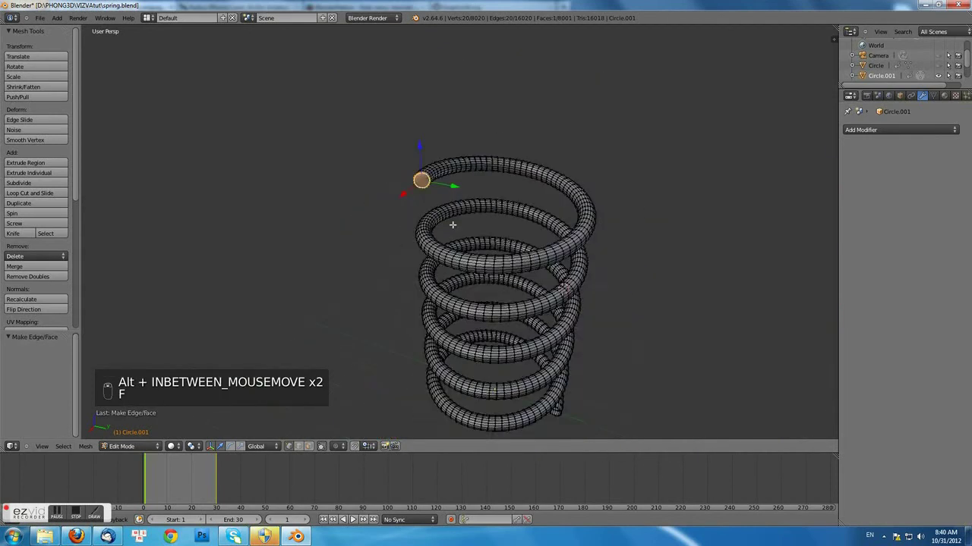
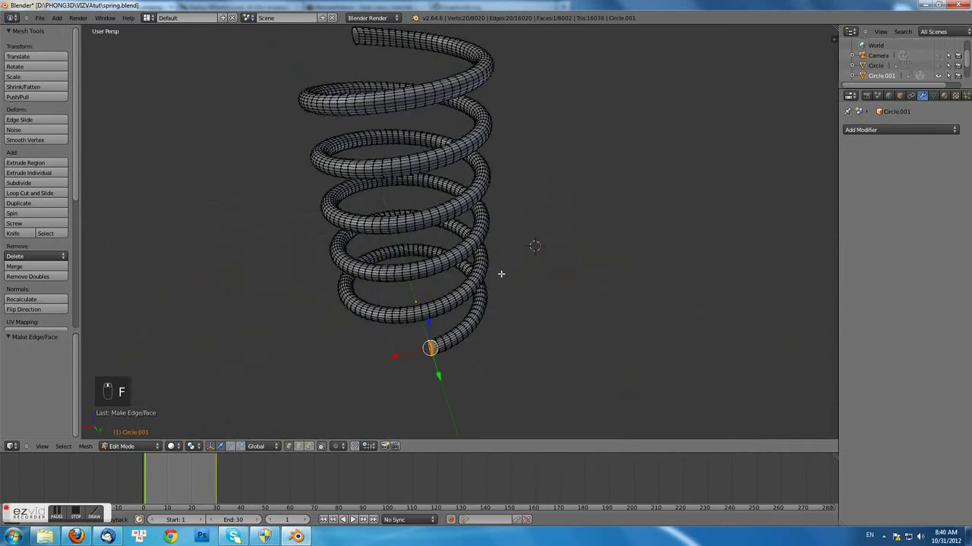
key("Tab")
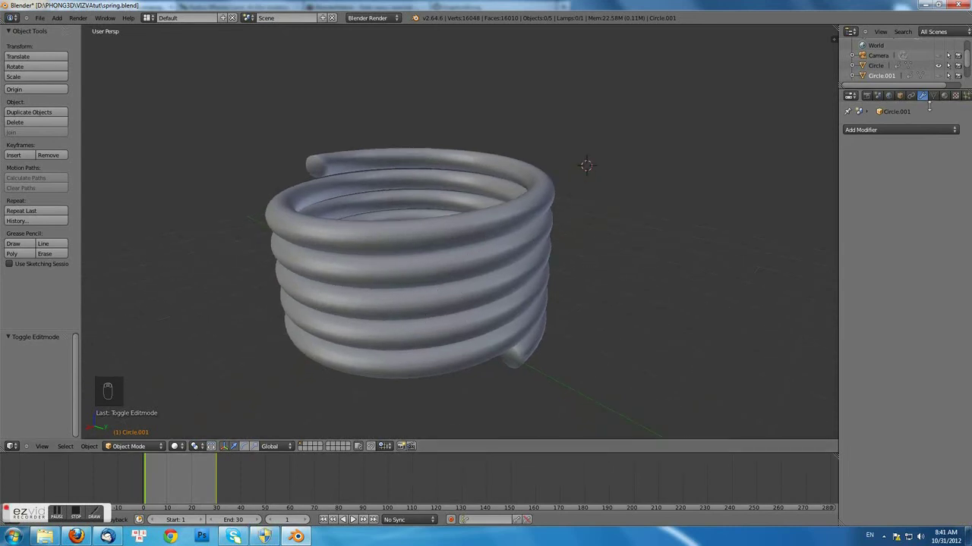
Show the Object Data properties for Circle.001 with its empty Shape Keys panel
left_click_drag(951, 105, 941, 94)
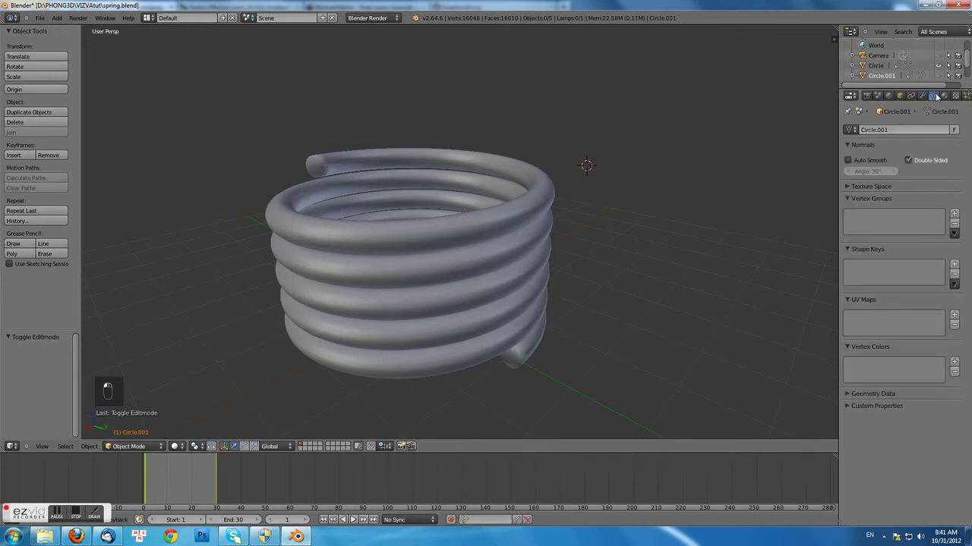
Select the compressed Circle spring, then add the stretched Circle.001 to the selection
left_click_drag(959, 268, 420, 243)
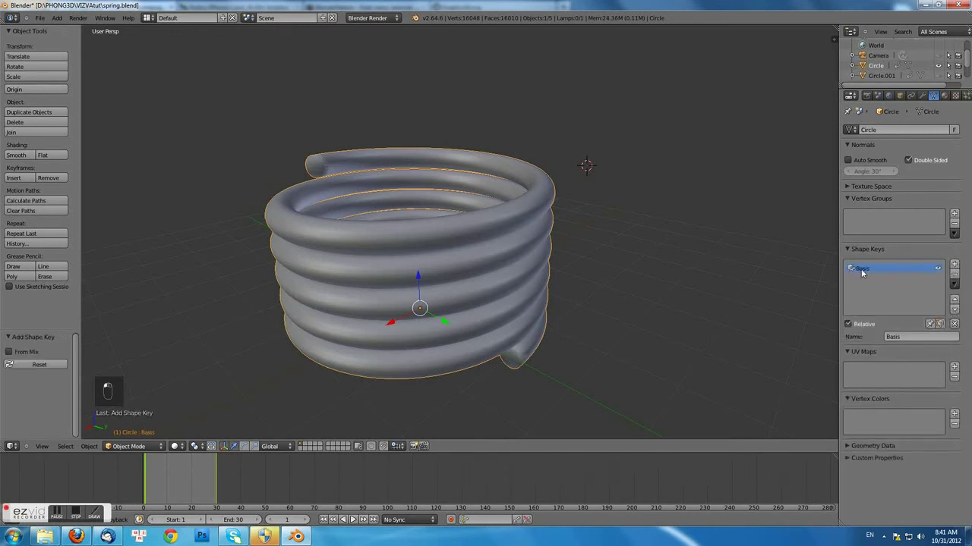
left_click_drag(870, 272, 942, 76)
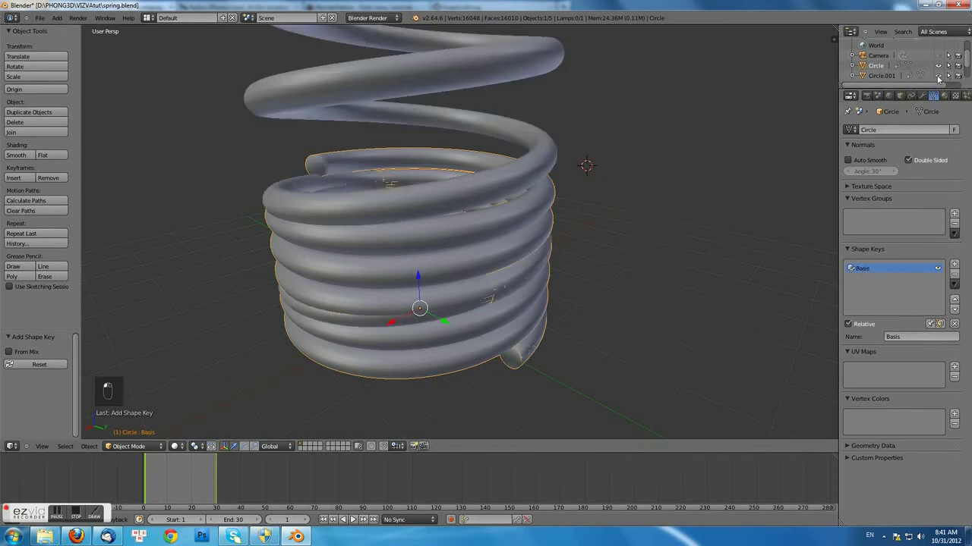
left_click_drag(657, 169, 619, 191)
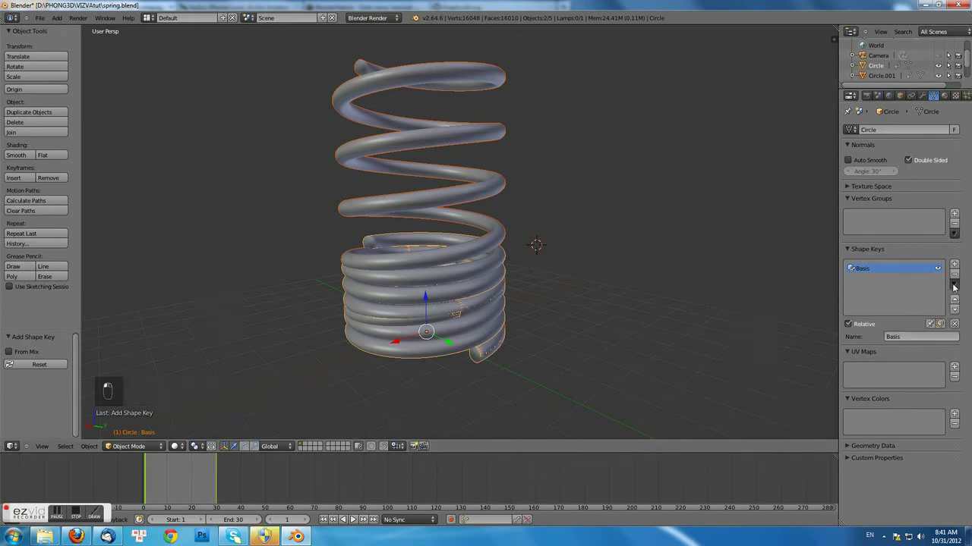
Join Circle.001 as a shape key on the compressed spring via Join as Shapes
left_click_drag(930, 288, 951, 285)
left_click_drag(934, 306, 944, 76)
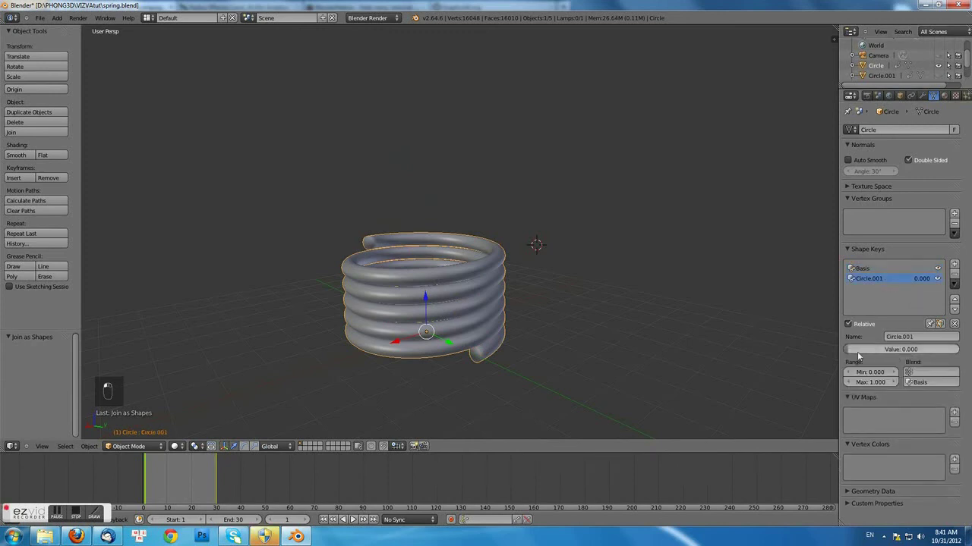
Preview the Circle.001 shape key stretch, then delete the separate stretched spring object
middle_click(854, 350)
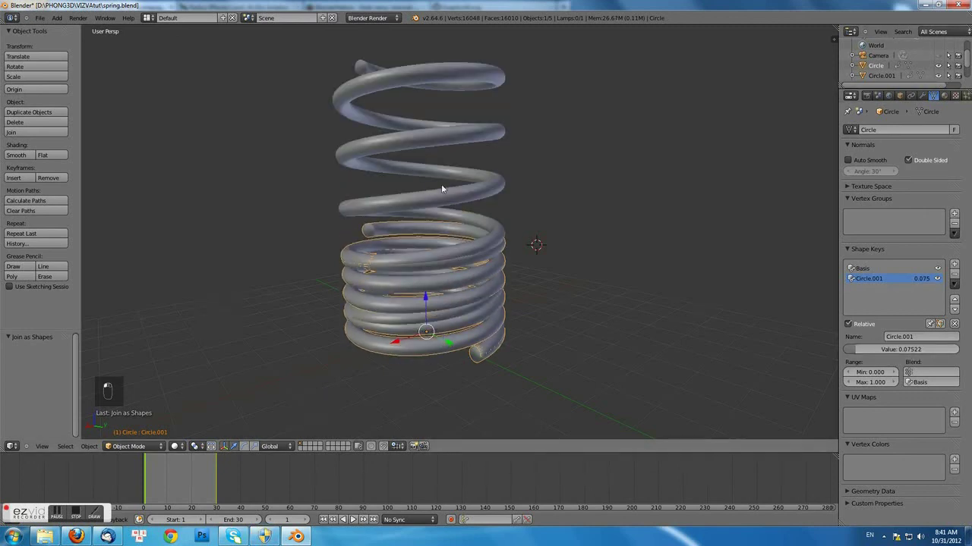
key("x")
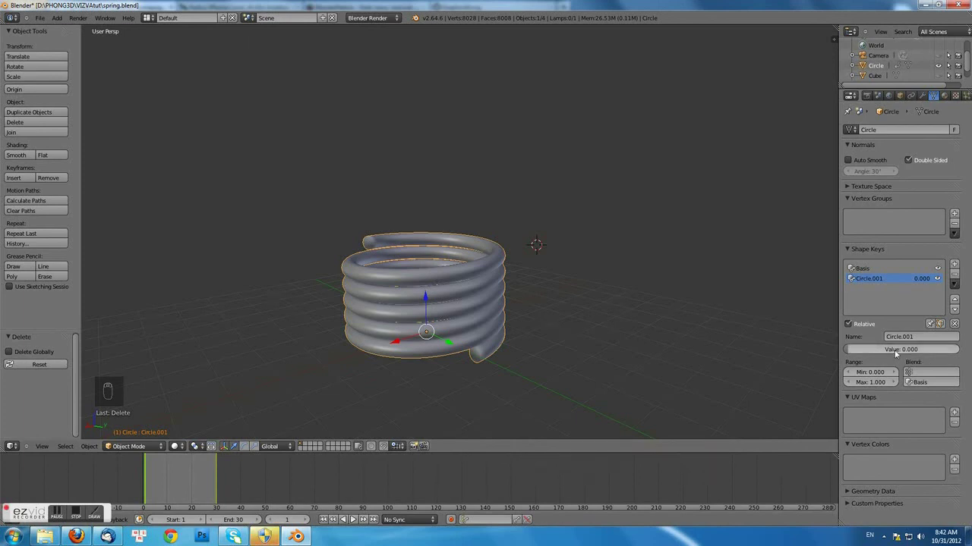
Key the Circle.001 shape key at 0.000 on frame 1 and 1.000 on frame 30
key("i")
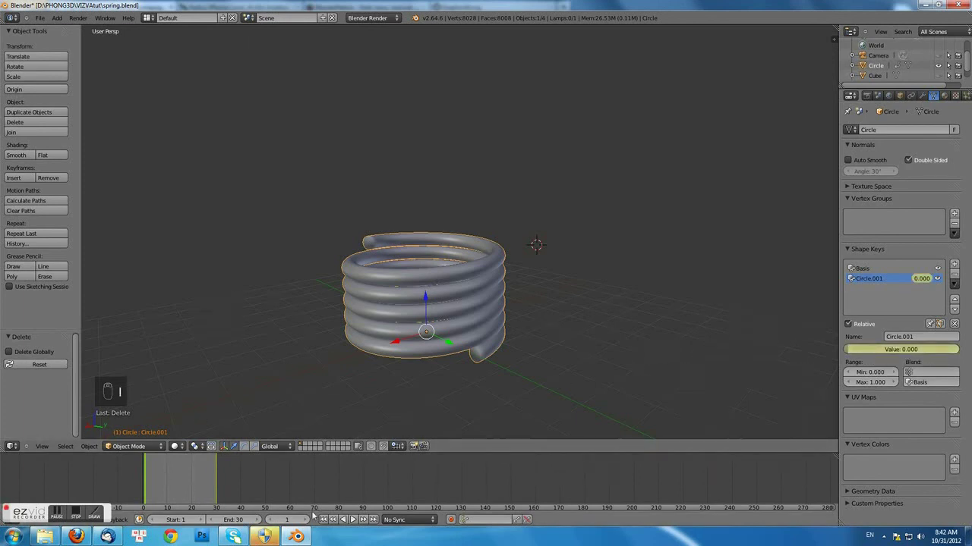
middle_click(153, 485)
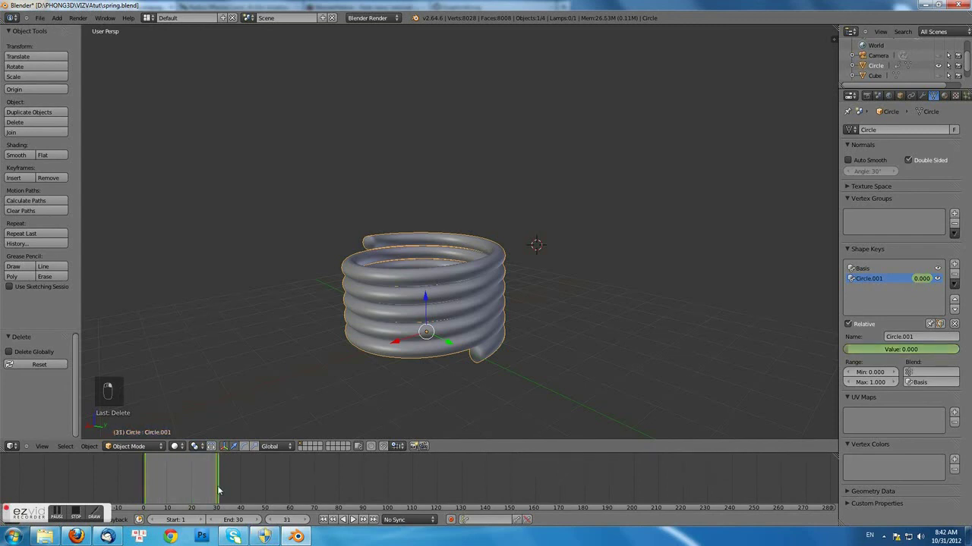
left_click_drag(221, 488, 908, 351)
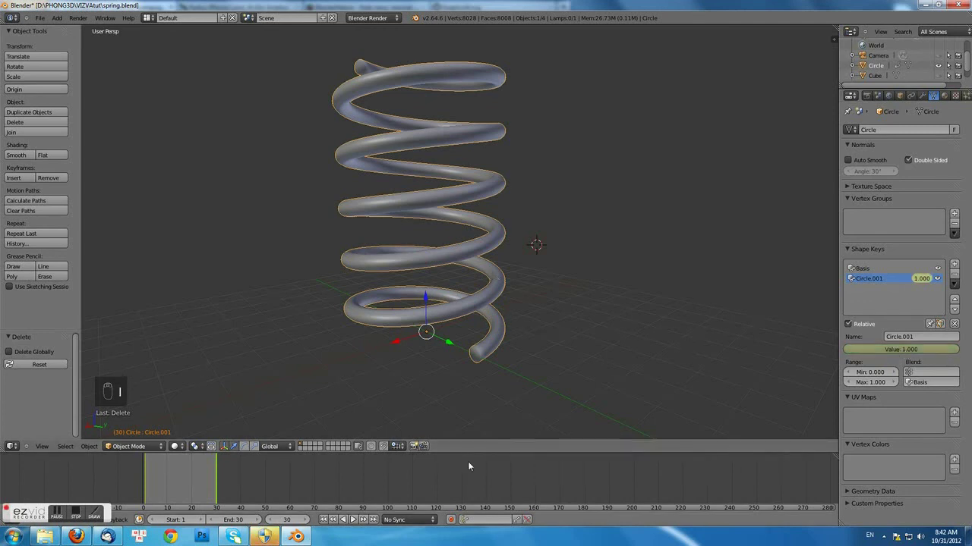
Play the timeline so the spring stretches and compresses across frames 1 to 30
middle_click(355, 517)
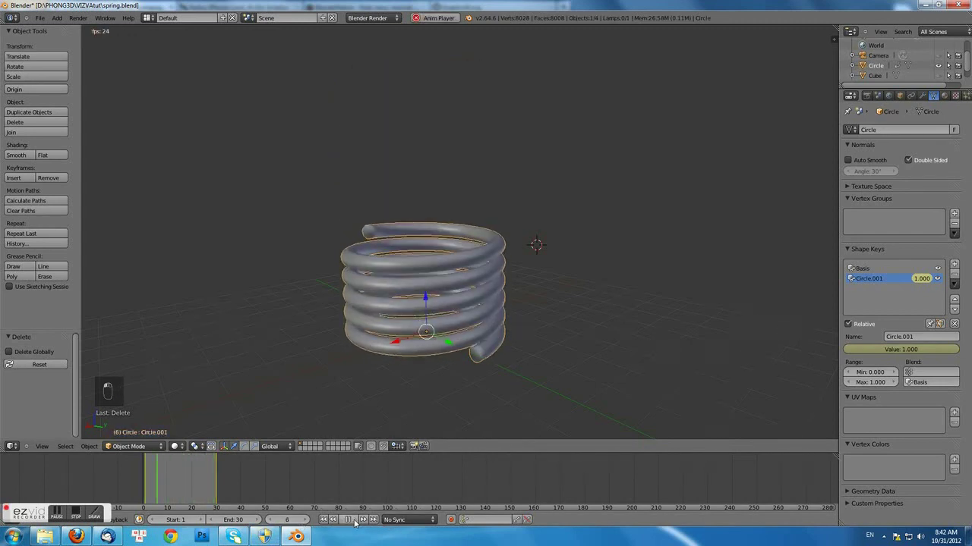
left_click_drag(355, 517, 189, 373)
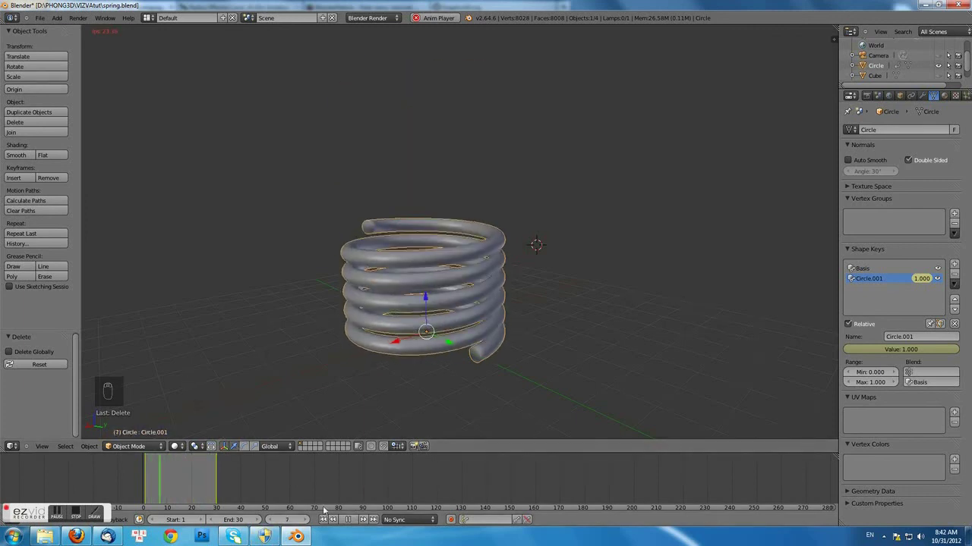